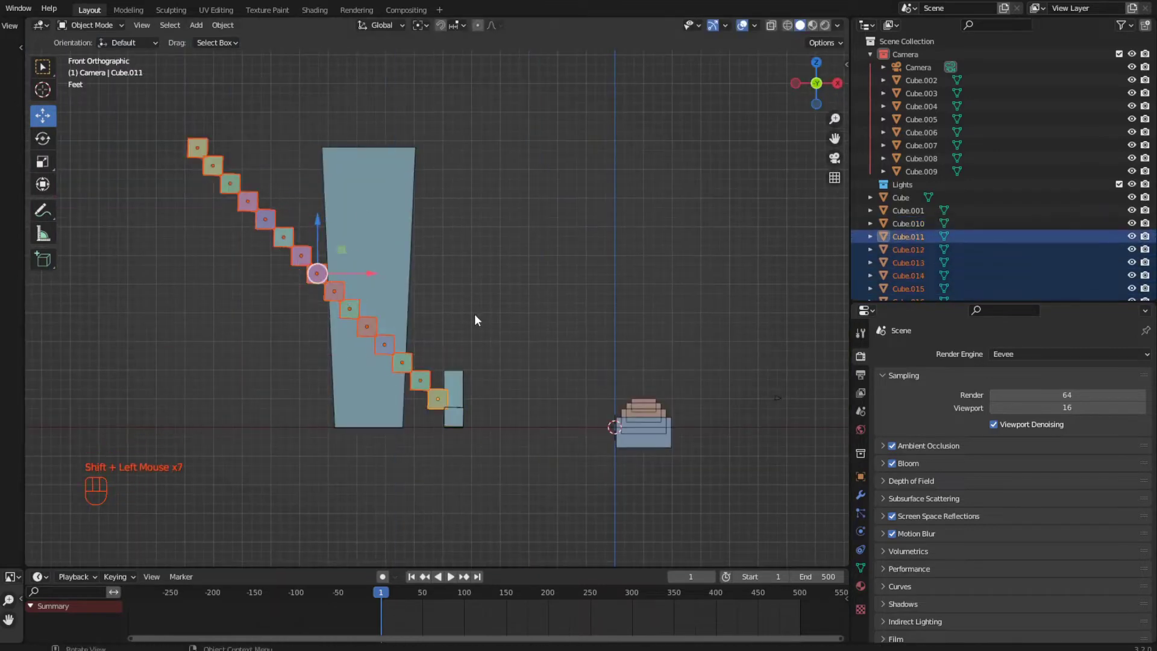
Step: Switch to Top Orthographic view and select the long diagonal slab
click(443, 344)
double_click(486, 301)
scroll(down, 3)
key(r)
click(471, 284)
Step: Shift the diagonal slab across the floor plane
key(ctrl+z)
key(ctrl+z)
key(s)
key(y)
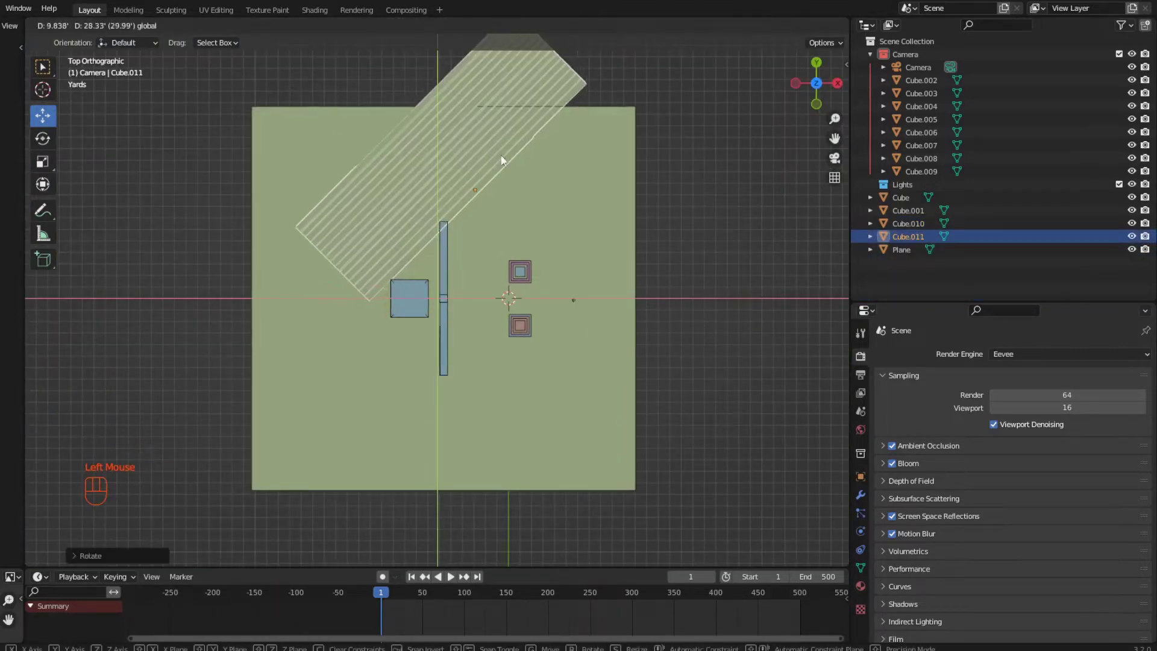
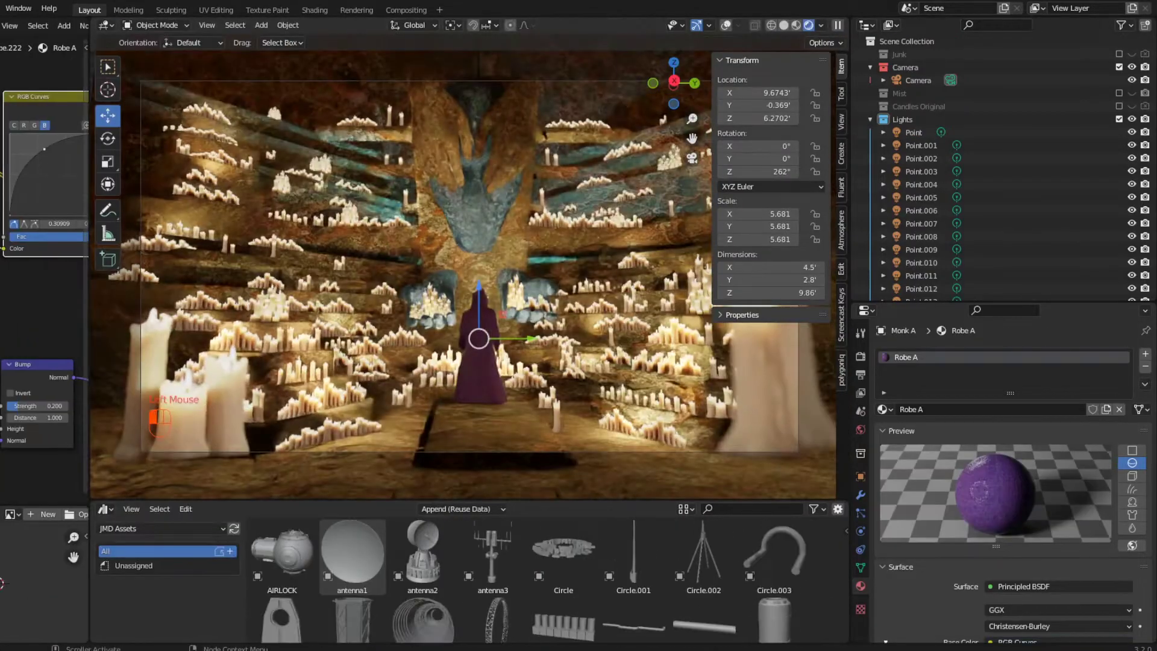
Step: Drag RGB Curves points on Robe A's Base Color to a brighter, vivid purple
click(58, 166)
double_click(76, 172)
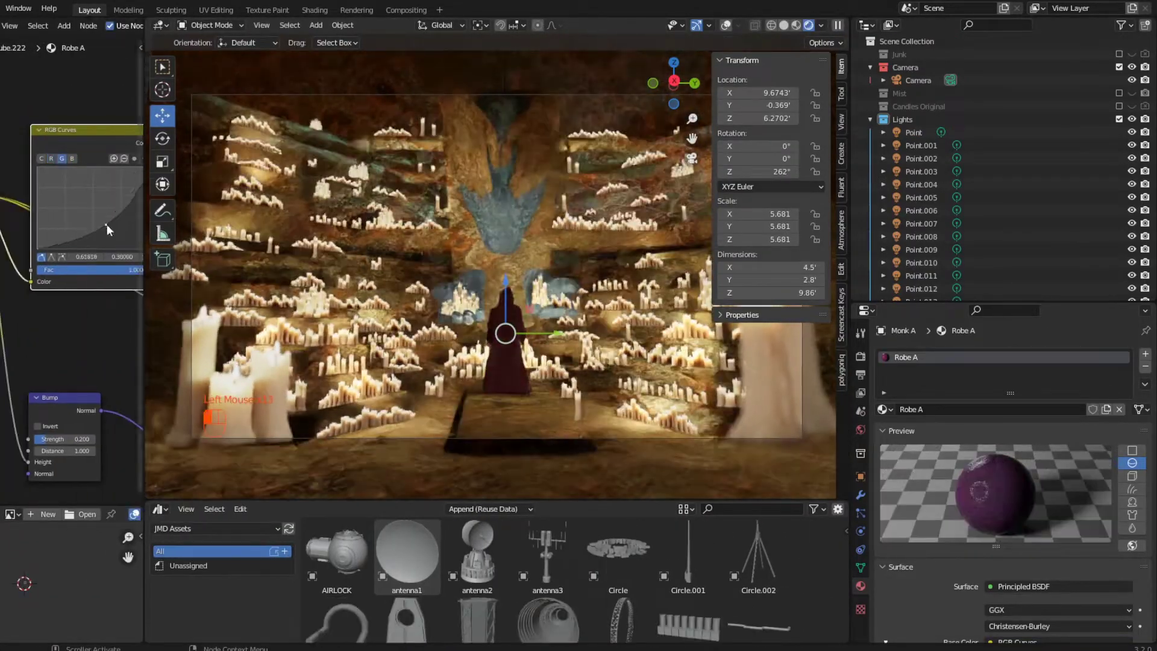